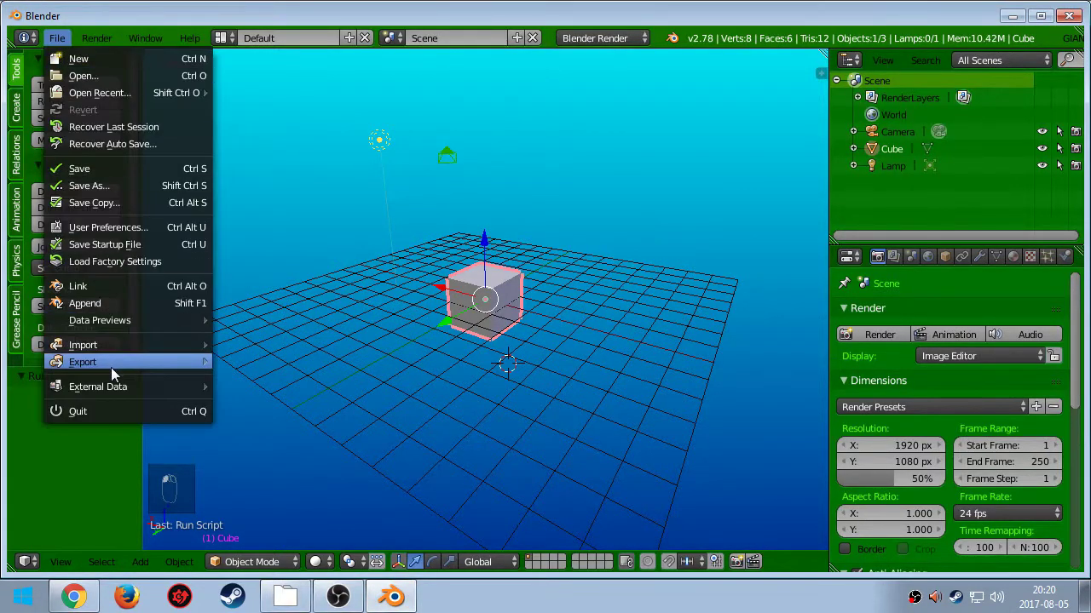
# Dismiss the File menu without choosing anything
pyautogui.click(322, 537)
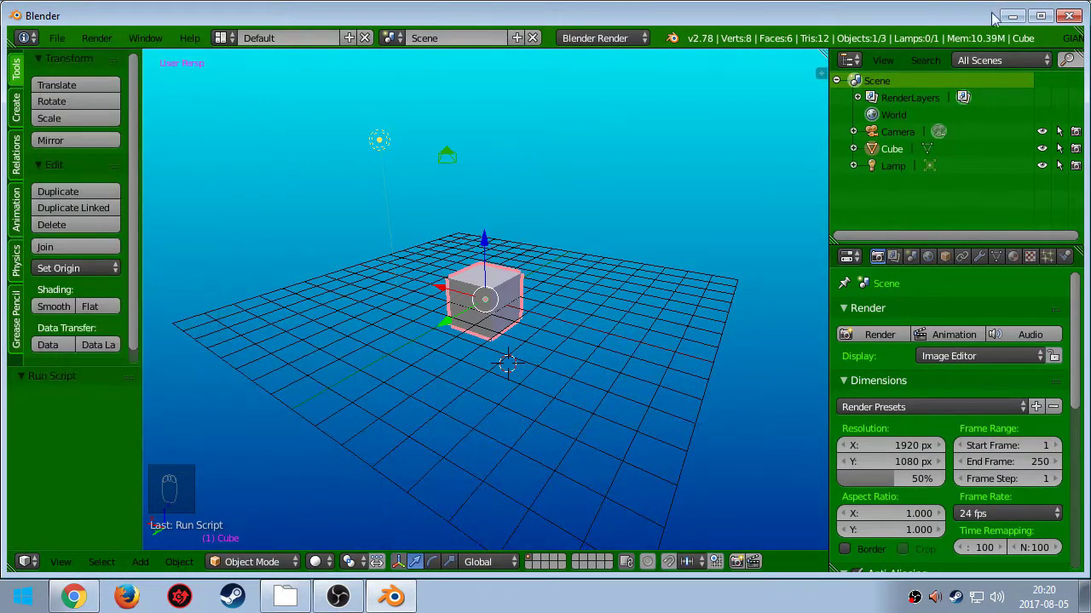
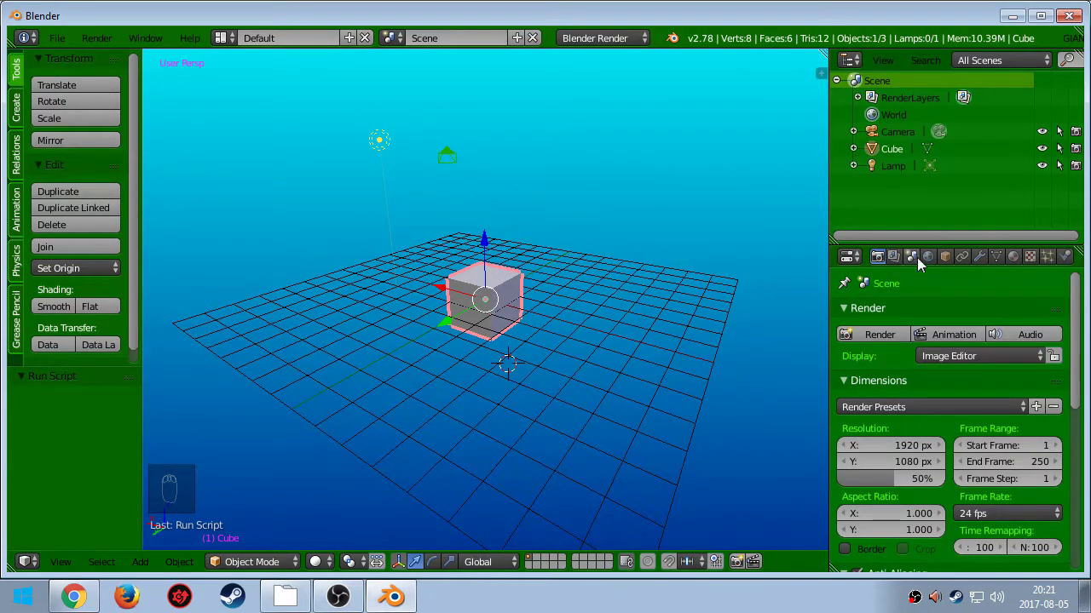
# Orbit the viewport around the cube to look along the grid
pyautogui.moveTo(934, 267); pyautogui.dragTo(516, 279)
pyautogui.moveTo(515, 280); pyautogui.dragTo(504, 329)
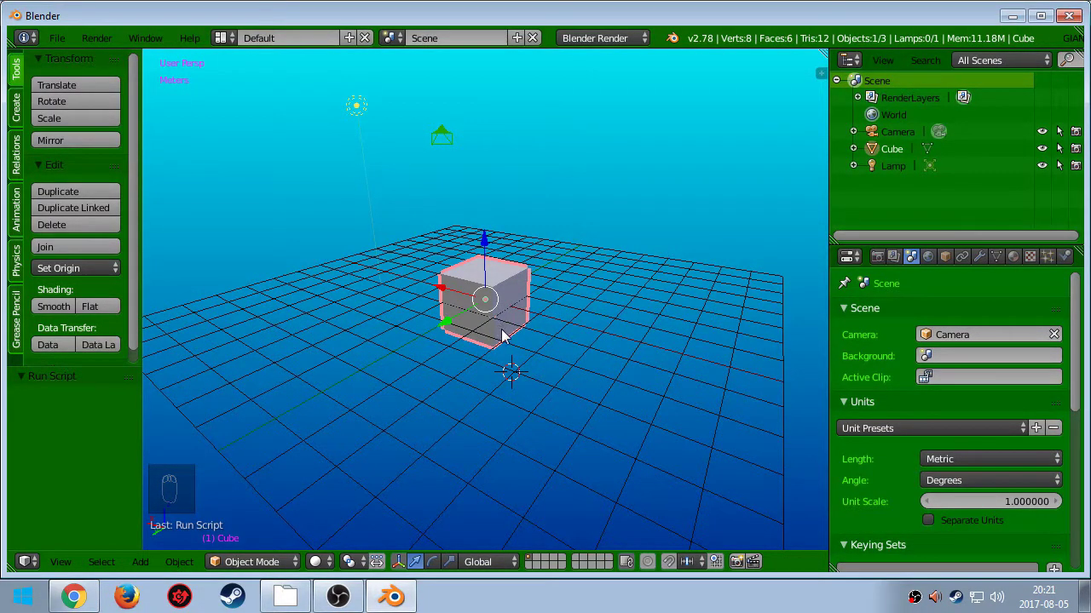
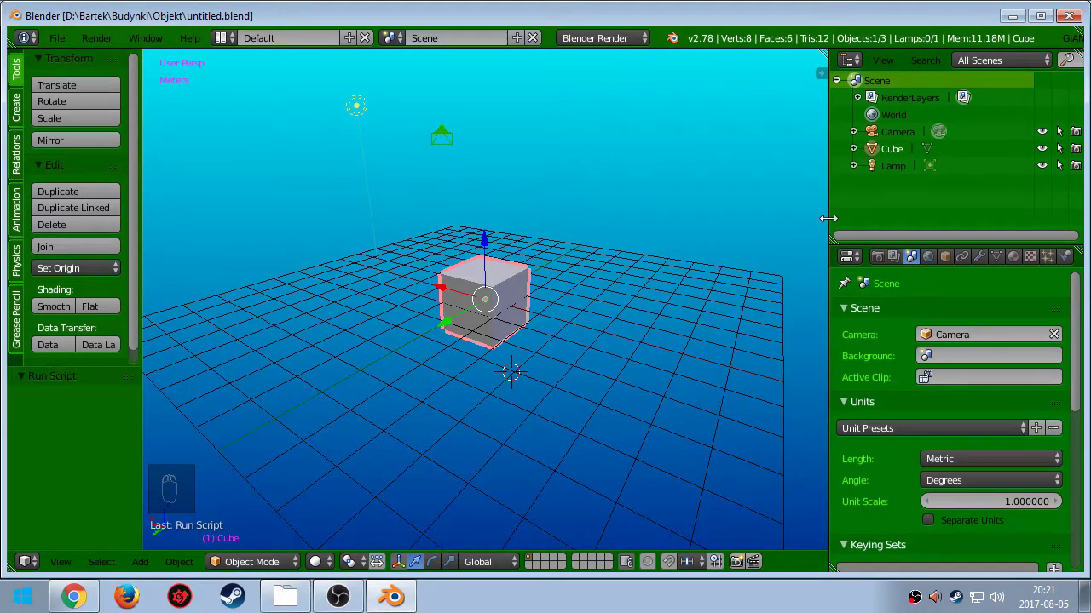
pyautogui.moveTo(533, 309); pyautogui.dragTo(751, 311)
# Squash the cube along Y into a 2 m × 10 cm × 2 m wall and show its dimensions in the sidebar
pyautogui.middleClick(530, 332)
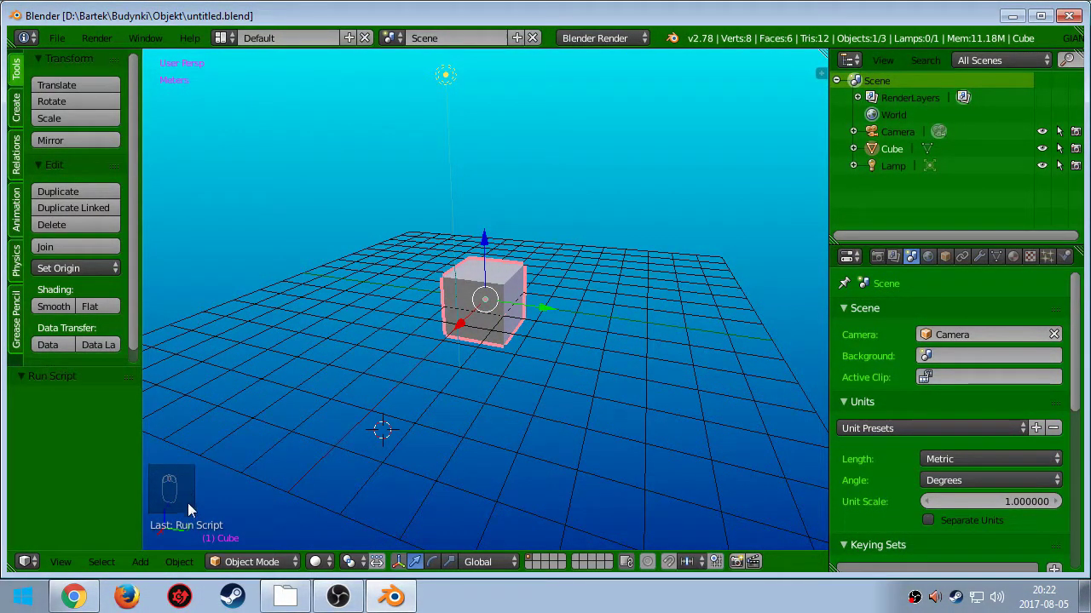
pyautogui.middleClick(577, 293)
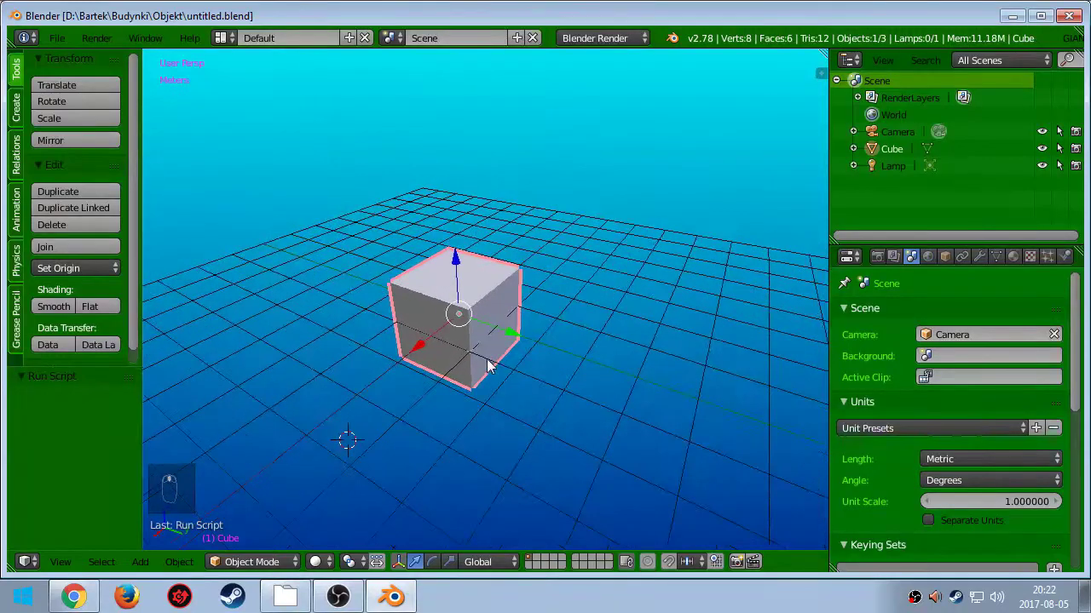
pyautogui.press('s')
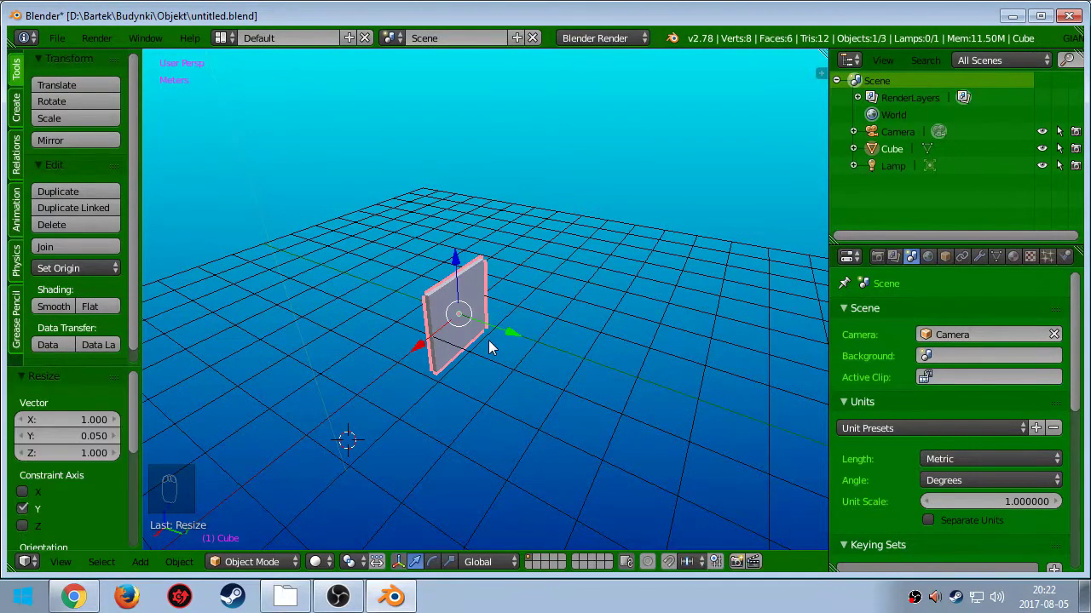
pyautogui.press('t')
pyautogui.press('n')
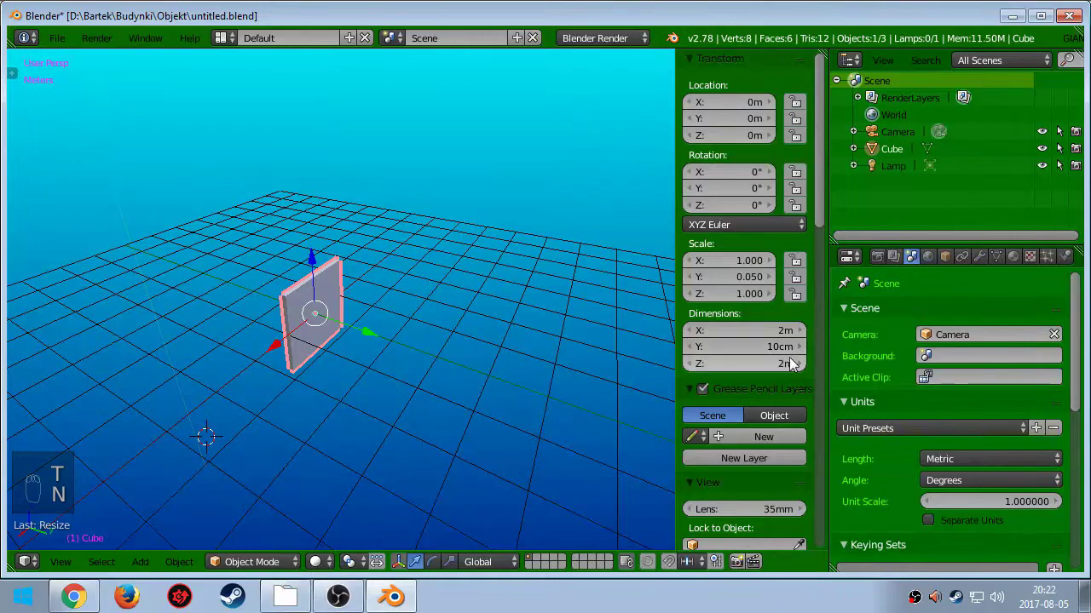
# Orbit around the thin wall to inspect its faces
pyautogui.middleClick(404, 371)
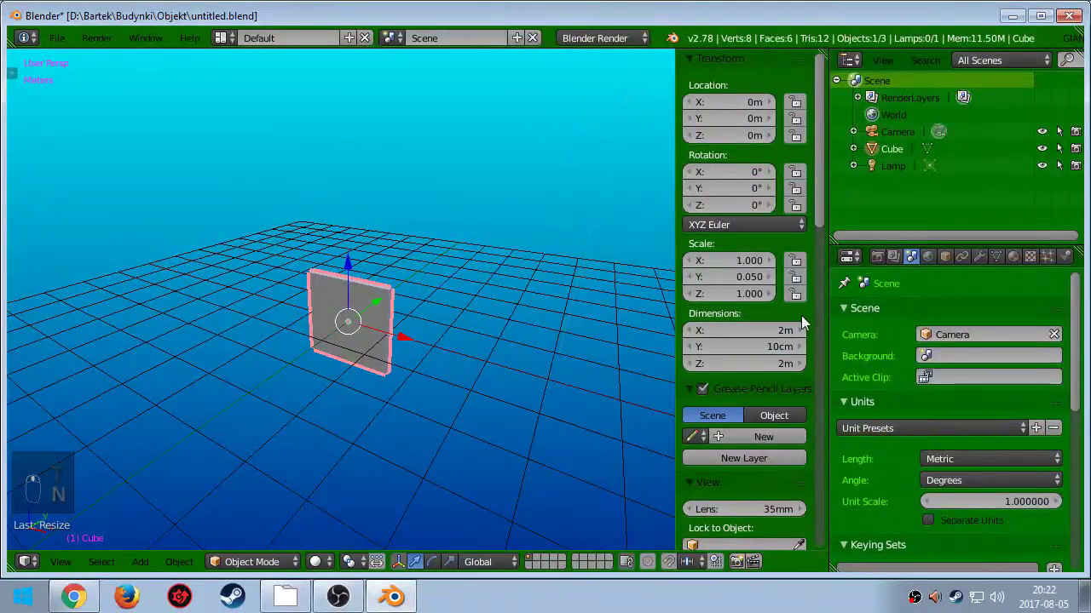
pyautogui.middleClick(388, 357)
pyautogui.middleClick(320, 315)
pyautogui.moveTo(383, 334); pyautogui.dragTo(514, 361)
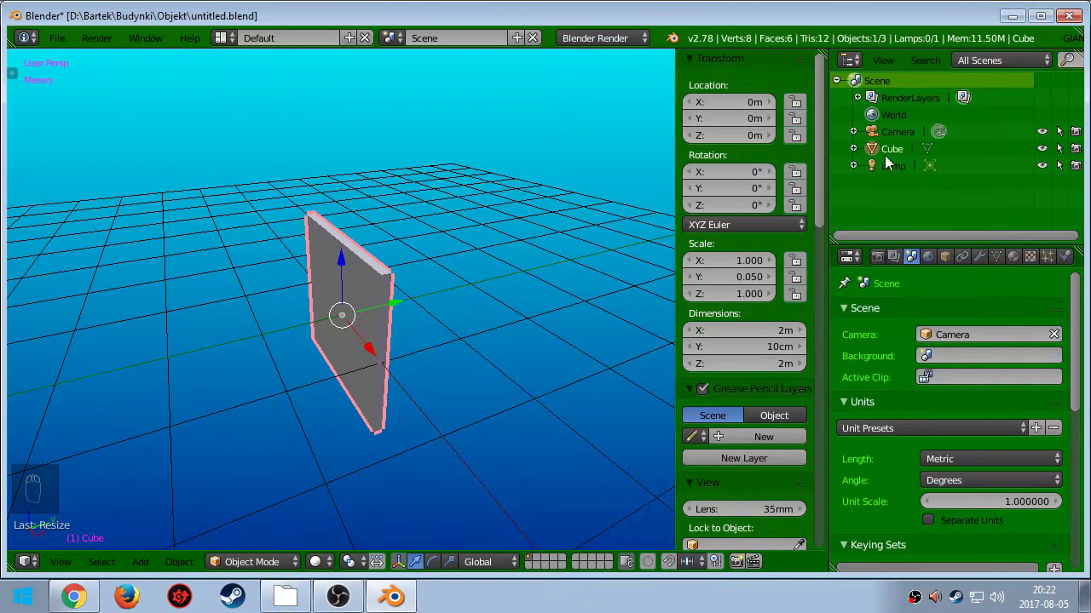
pyautogui.moveTo(889, 163); pyautogui.dragTo(886, 328)
pyautogui.moveTo(885, 327); pyautogui.dragTo(961, 324)
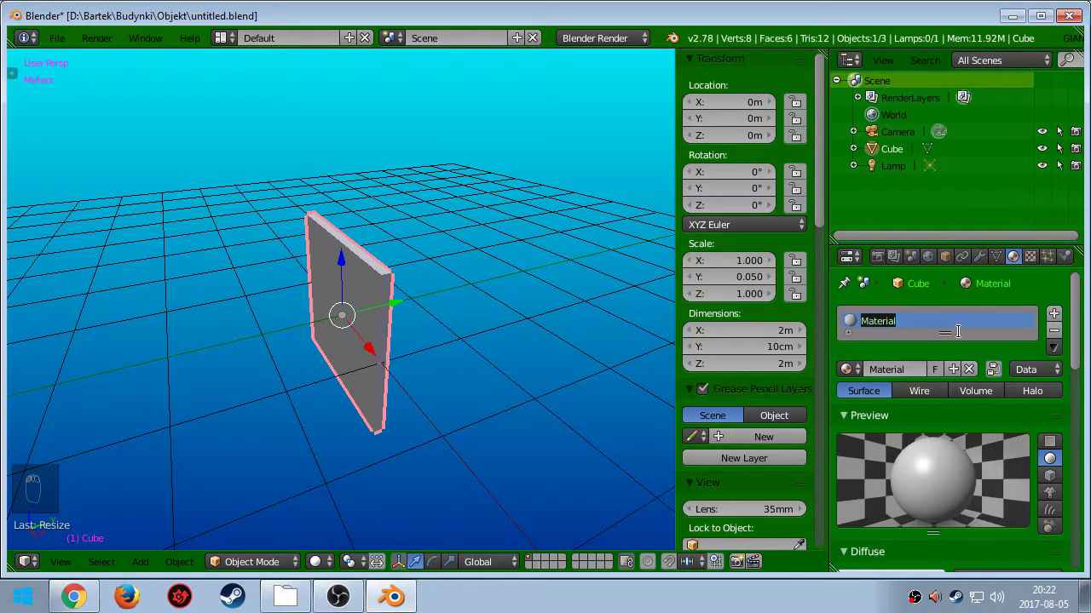
# Rename the material to cegly and add an image-type texture with UV mapping
pyautogui.press('BackSpace')
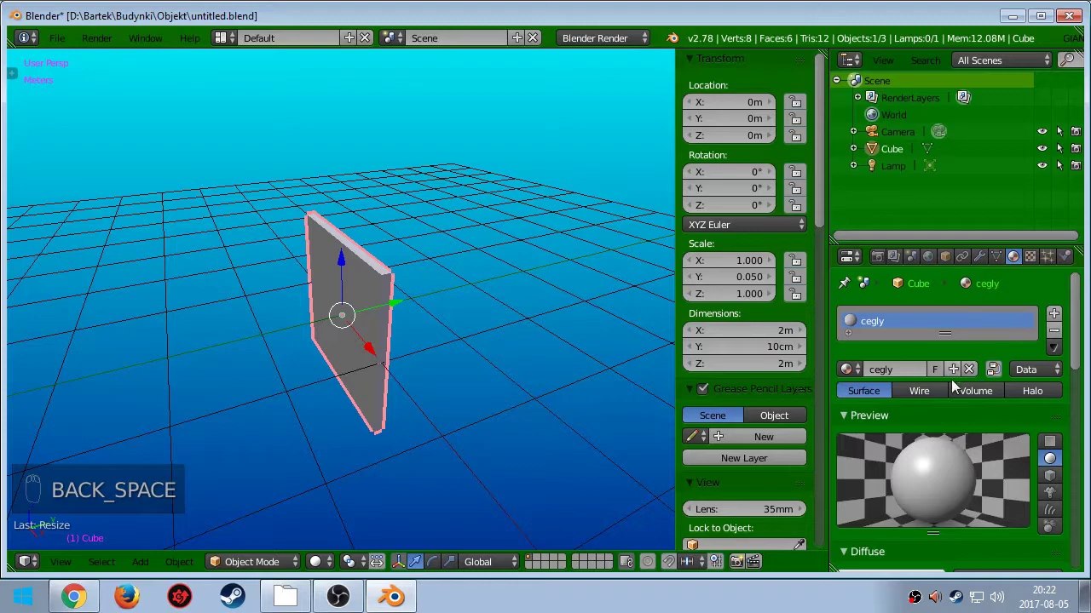
pyautogui.click(1039, 265)
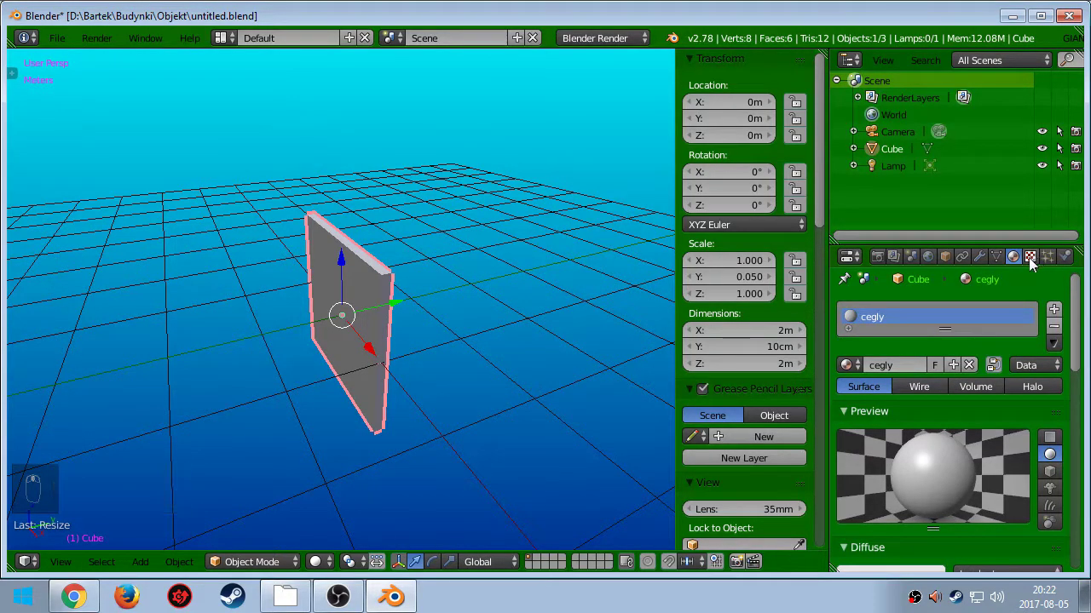
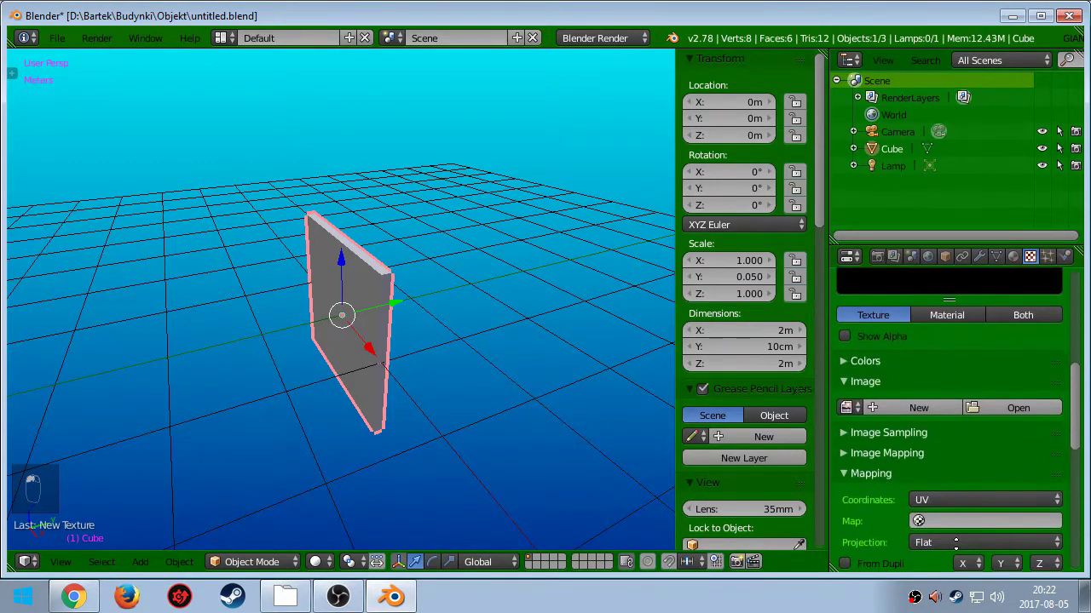
pyautogui.moveTo(987, 396); pyautogui.dragTo(1002, 457)
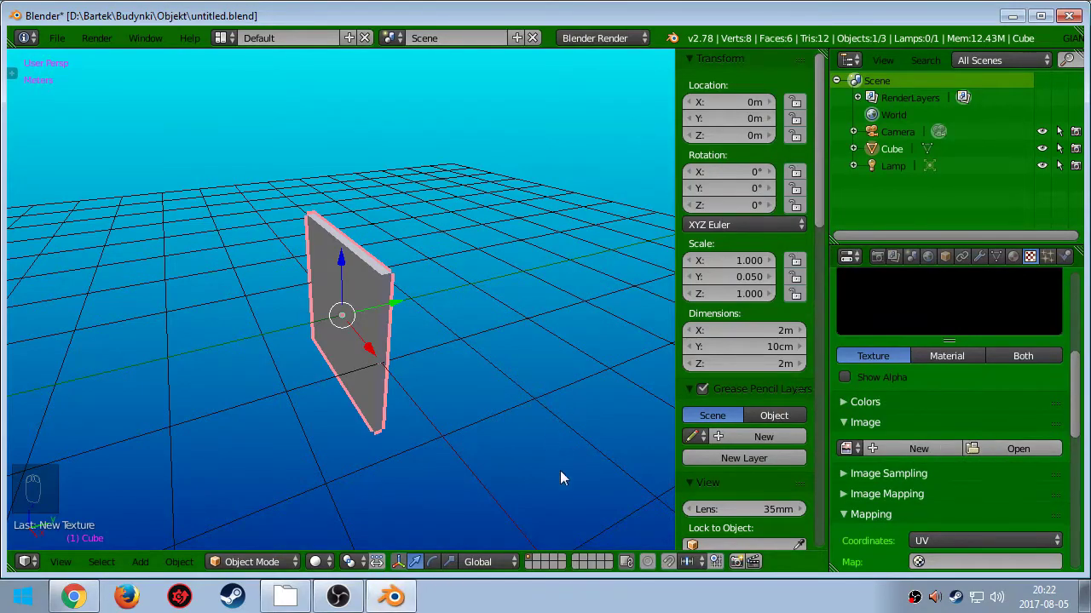
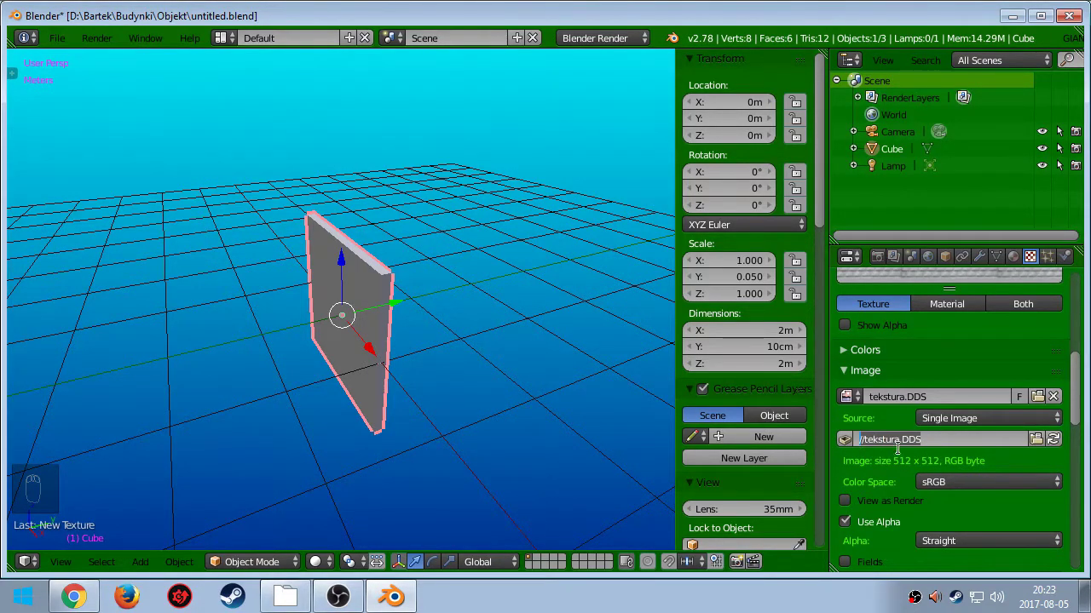
# Switch the wall to textured shading and split the 3D view into two side-by-side areas
pyautogui.click(1081, 395)
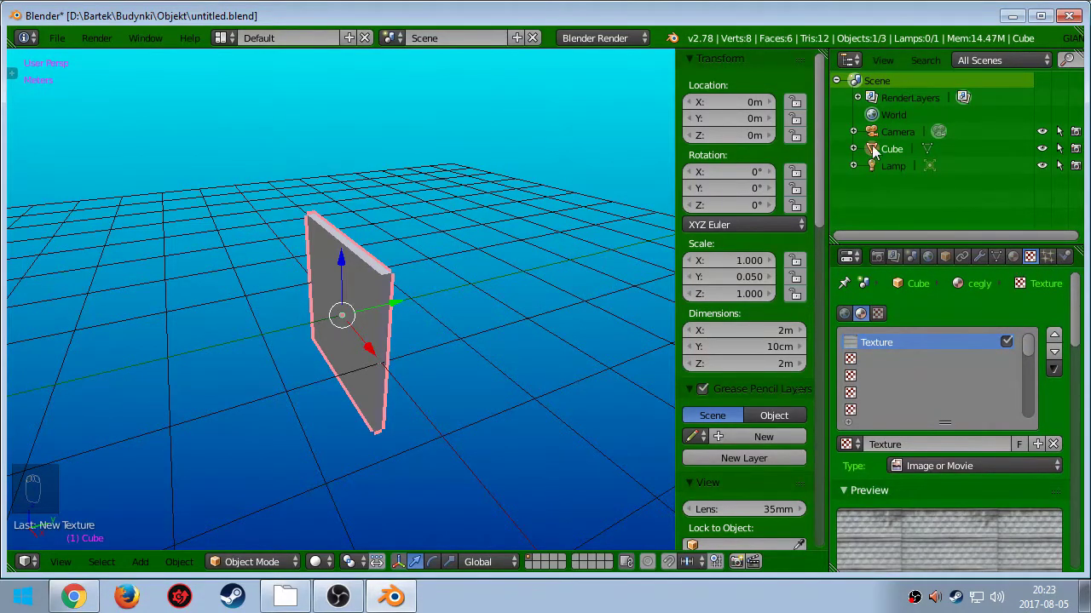
pyautogui.moveTo(440, 327); pyautogui.dragTo(275, 59)
pyautogui.moveTo(318, 563); pyautogui.dragTo(328, 564)
pyautogui.click(347, 469)
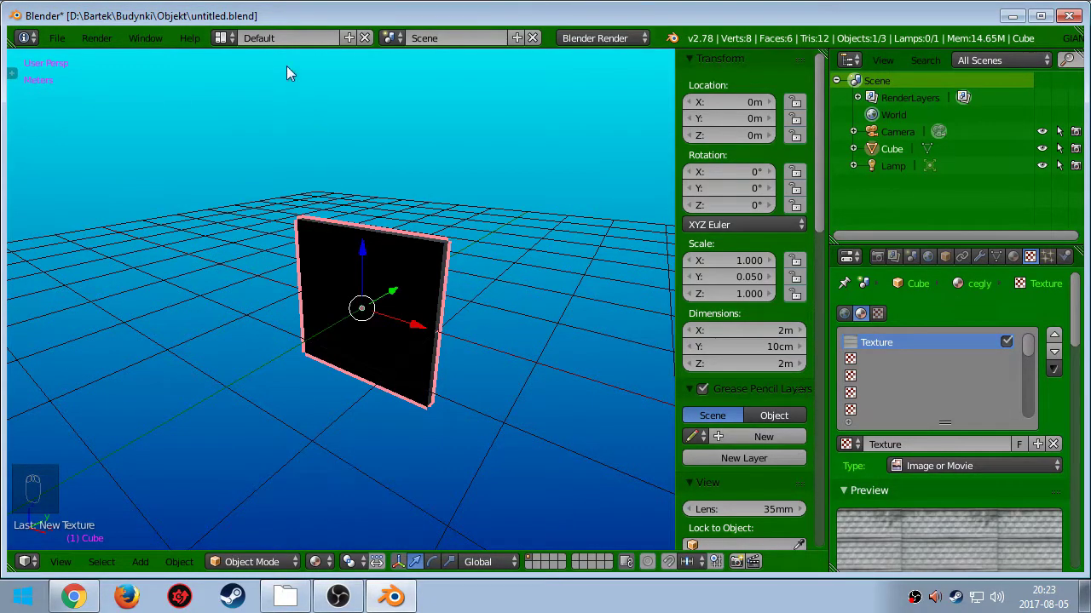
pyautogui.moveTo(298, 52); pyautogui.dragTo(317, 87)
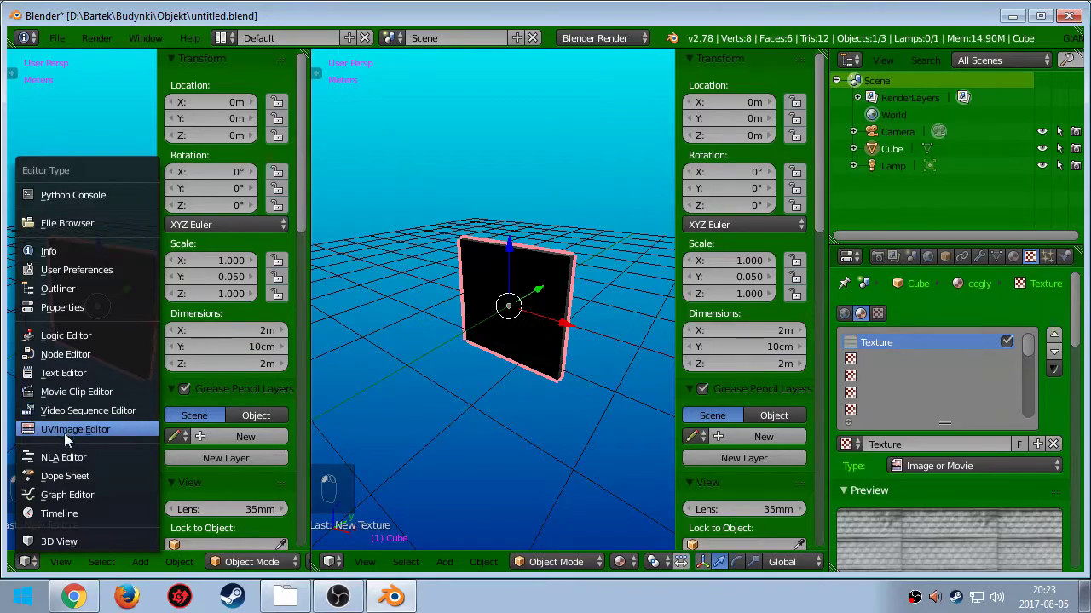
# Set the new left area to the UV/Image Editor
pyautogui.moveTo(192, 427); pyautogui.dragTo(545, 384)
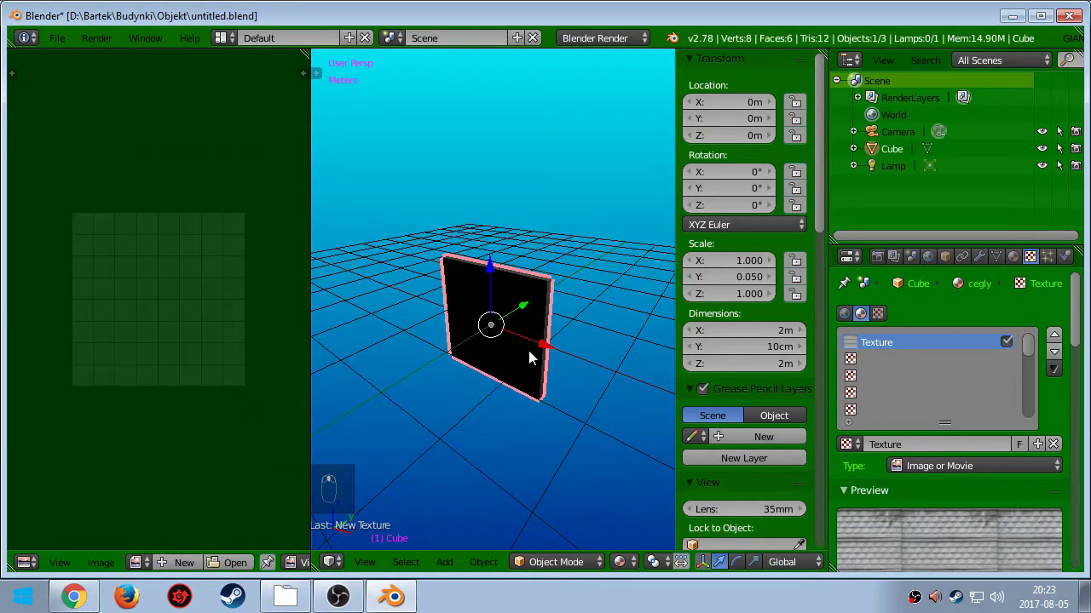
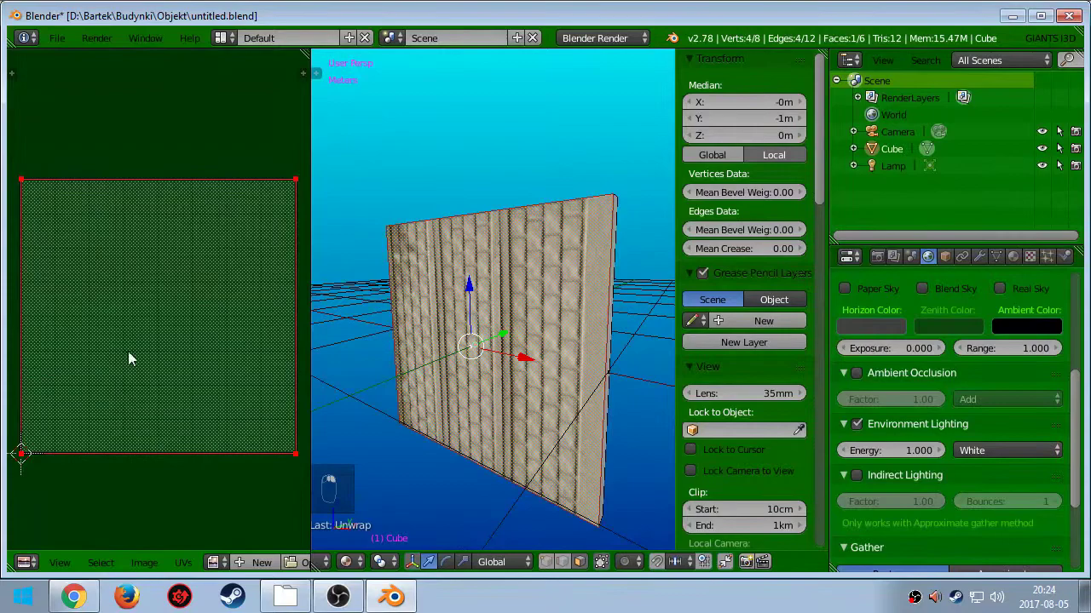
# Rotate the front face's UV layout 90 degrees so the bricks run horizontally
pyautogui.press('a')
pyautogui.press('a')
pyautogui.press('r')
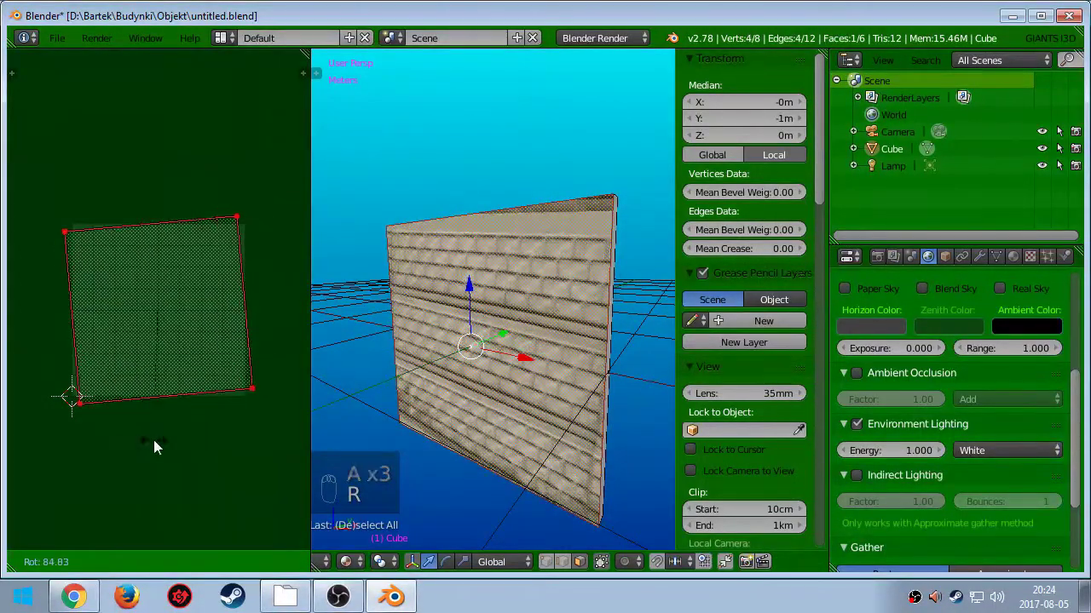
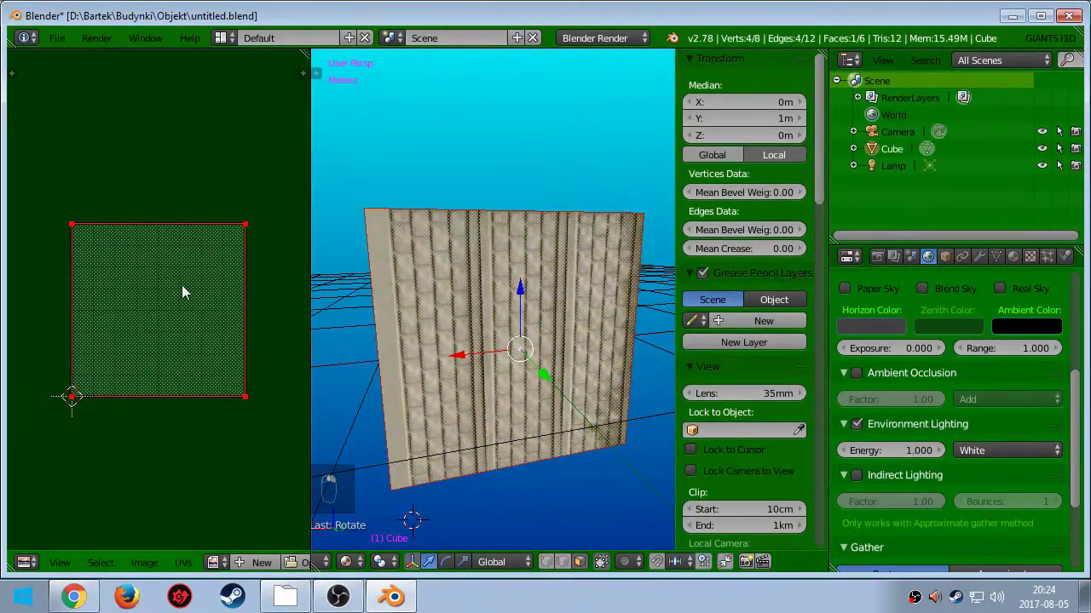
pyautogui.press('r')
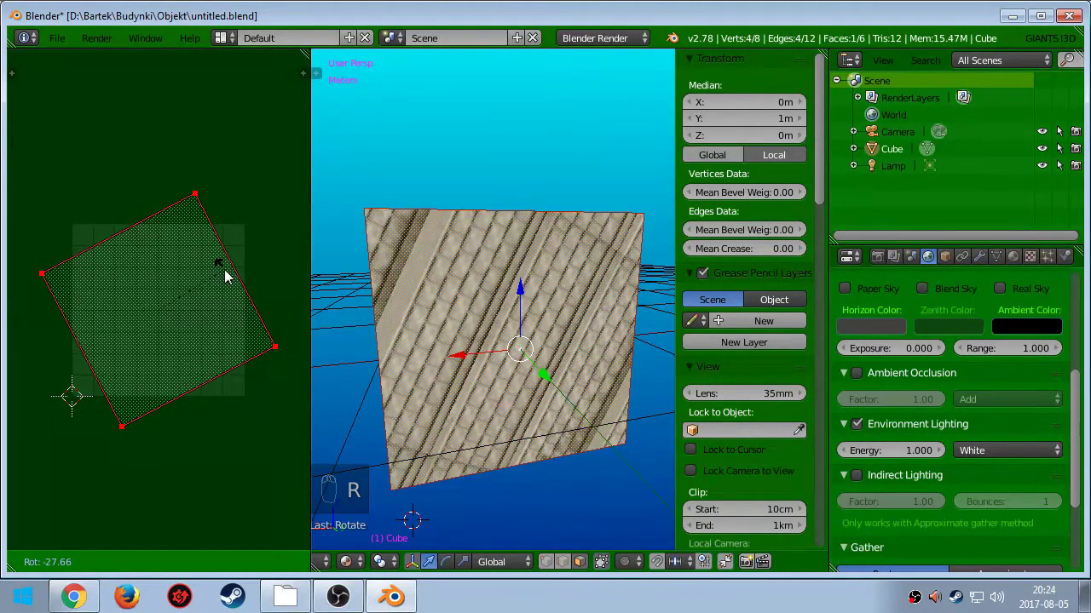
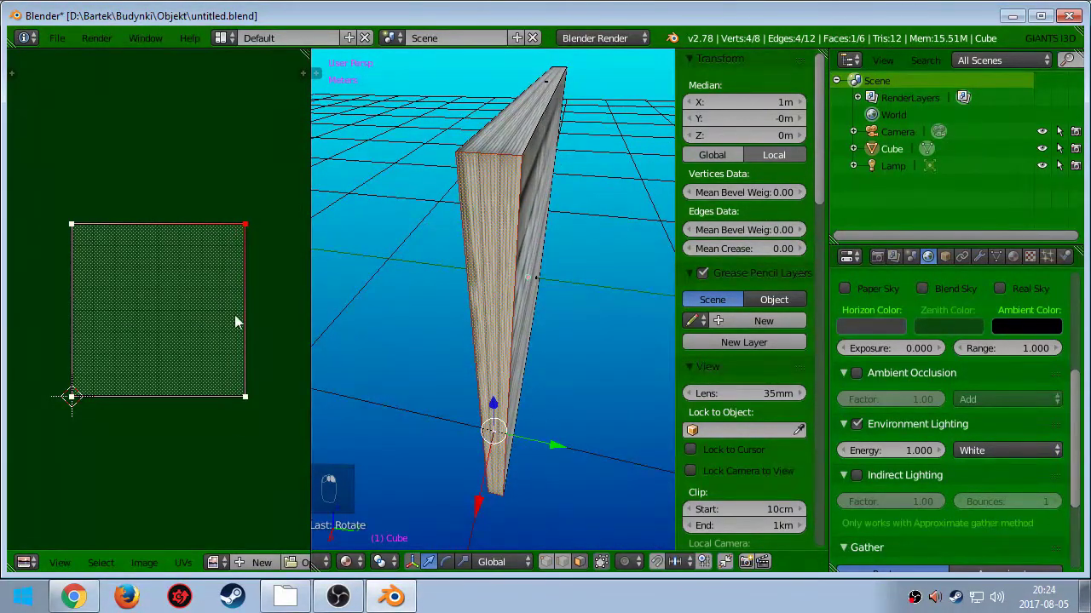
# Adjust the face selection and move on to the wall's narrow end face
pyautogui.press('g')
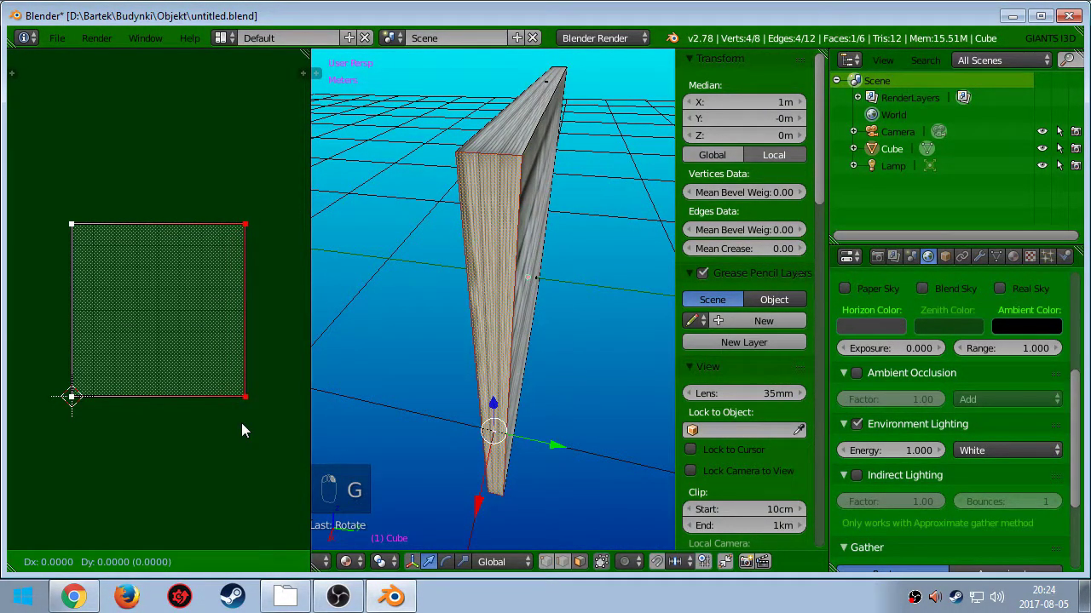
pyautogui.press('a')
pyautogui.press('a')
pyautogui.press('a')
pyautogui.press('a')
pyautogui.press('r')
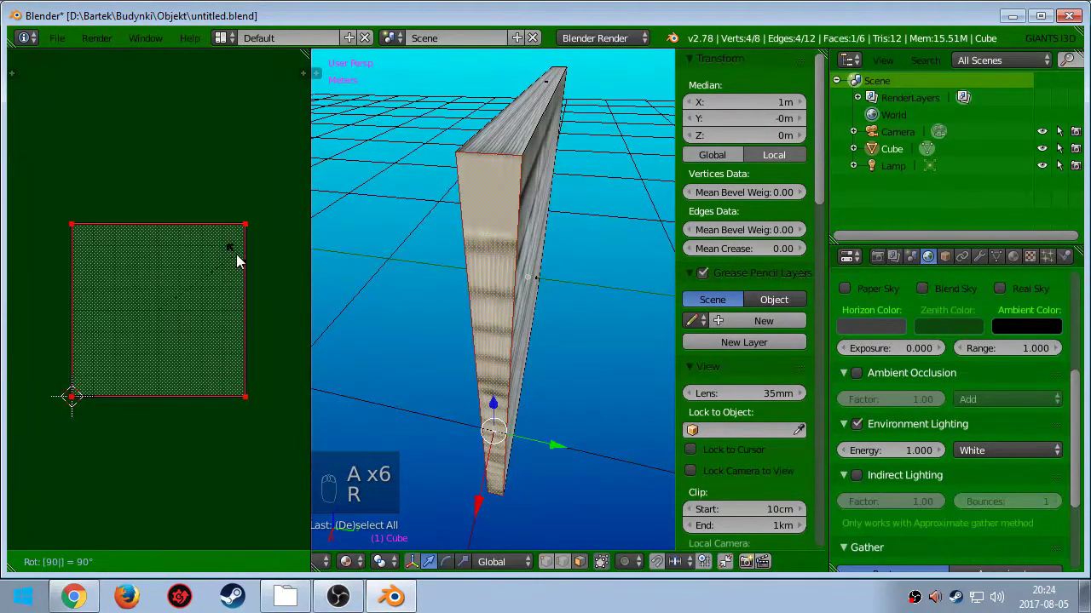
pyautogui.moveTo(242, 261); pyautogui.dragTo(244, 415)
pyautogui.press('g')
pyautogui.press('g')
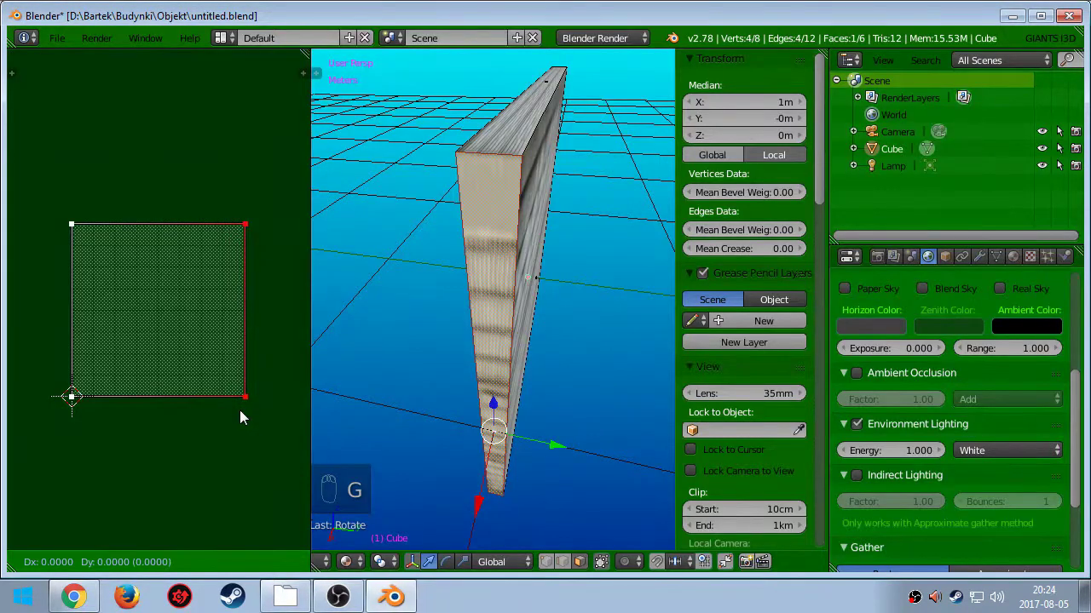
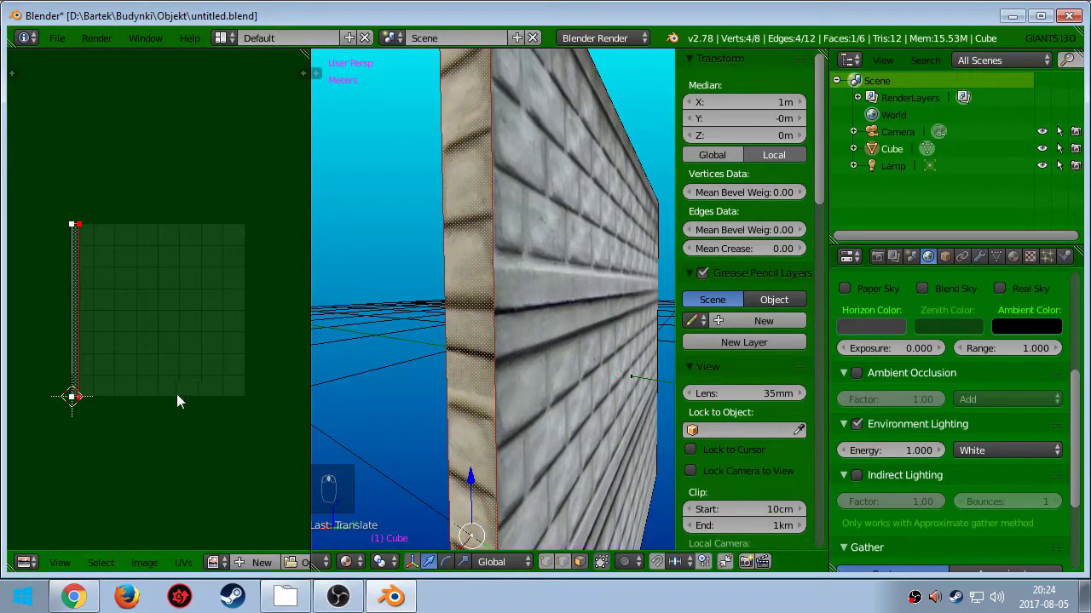
# Rotate the first end face's UVs and squeeze them into a thin vertical strip
pyautogui.press('a')
pyautogui.press('a')
pyautogui.press('r')
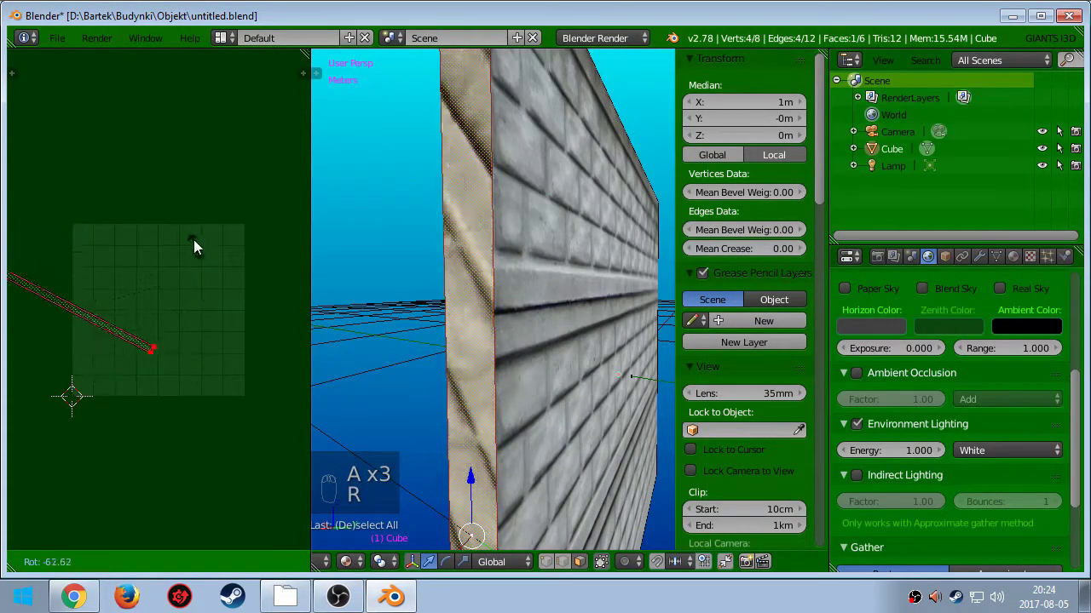
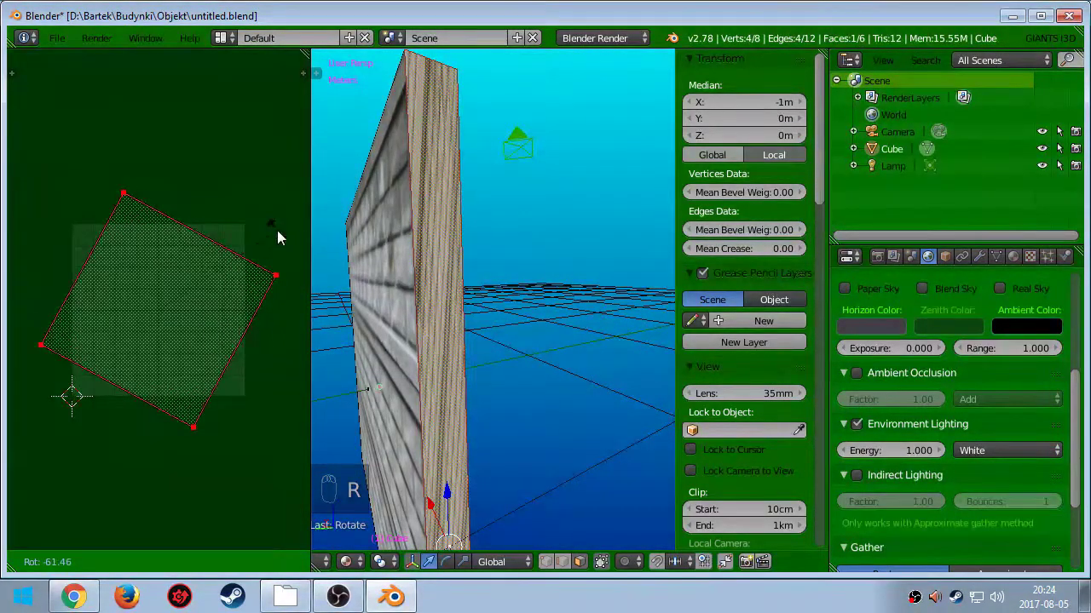
pyautogui.moveTo(92, 220); pyautogui.dragTo(146, 391)
pyautogui.press('g')
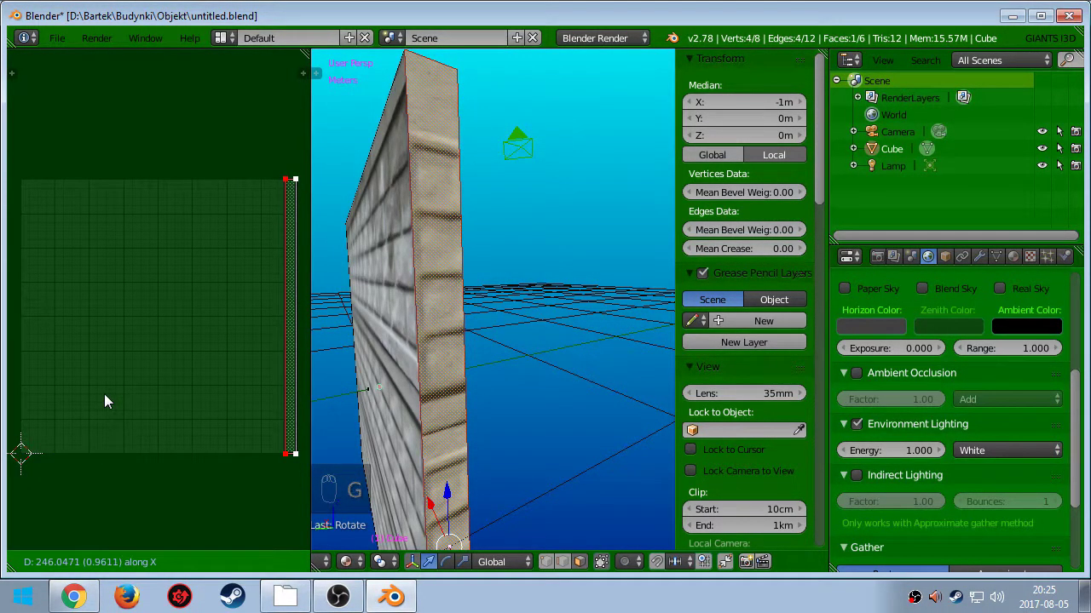
# Rotate the other end face's UVs into a matching thin strip of the brick texture
pyautogui.scroll(3)
pyautogui.press('a')
pyautogui.press('a')
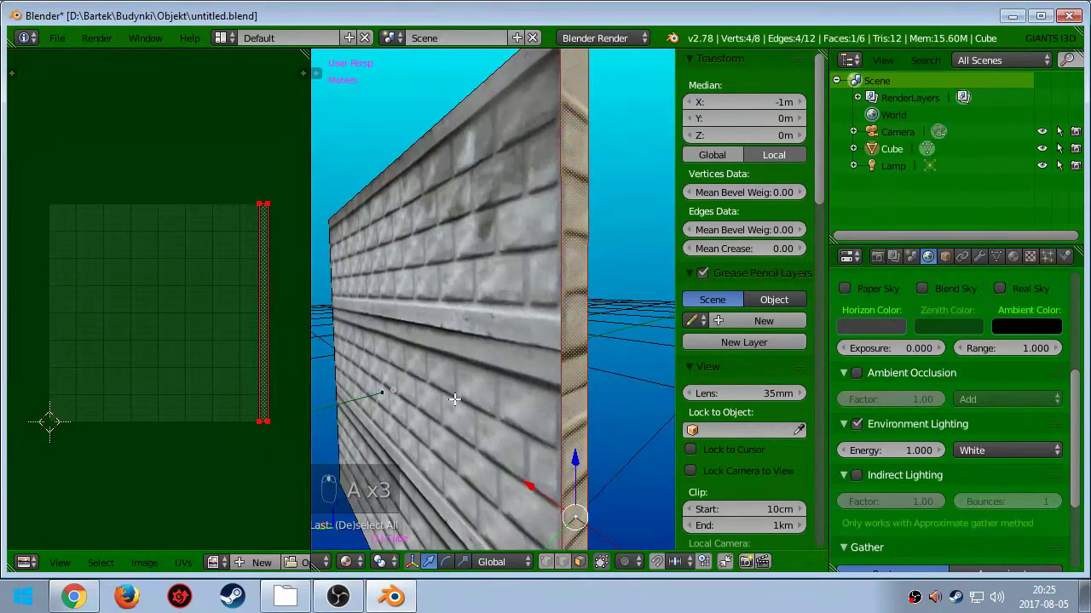
pyautogui.press('r')
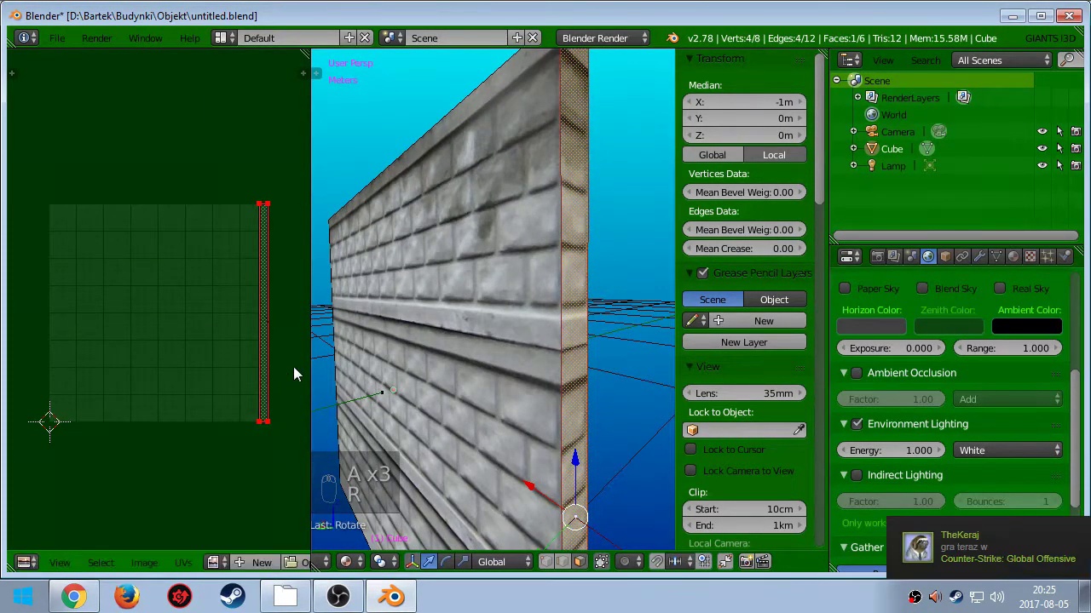